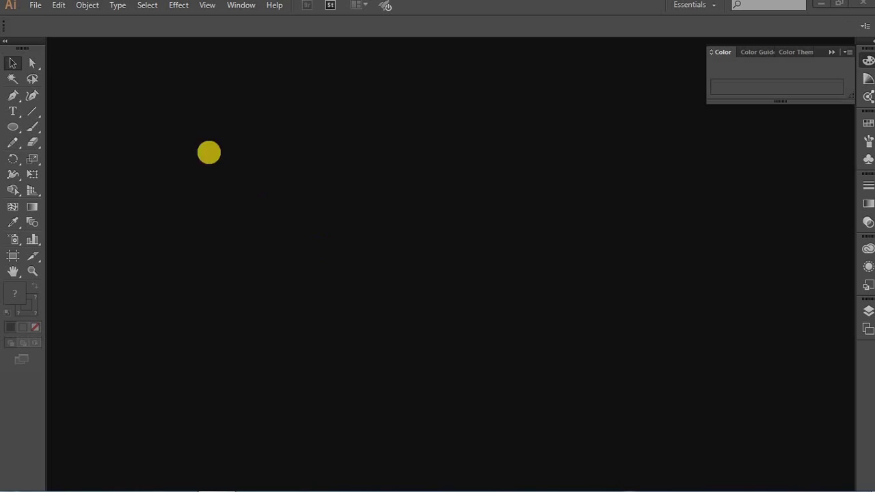
Step: Create a new blank portrait document with the default settings
{"action": "left_click", "coordinate": [39, 18]}
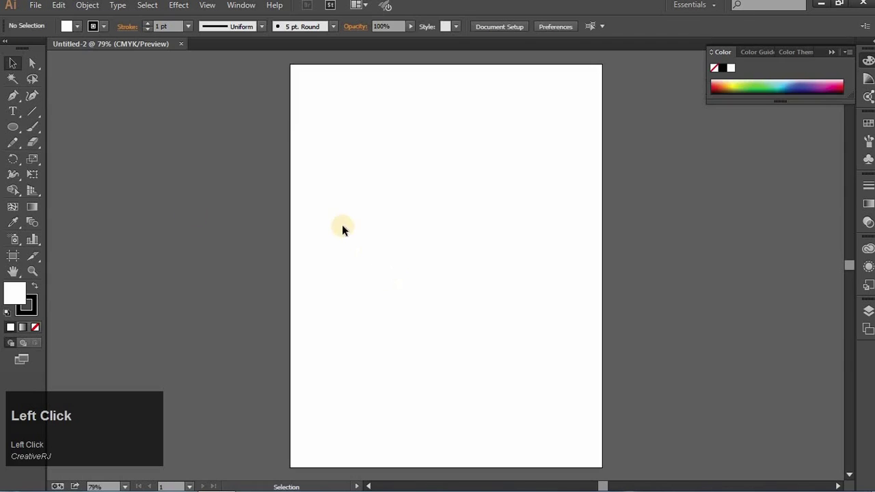
Step: Draw a black rounded square rotated 45°, then move its smaller duplicate up against it
{"action": "left_click_drag", "start_coordinate": [10, 122], "coordinate": [20, 70]}
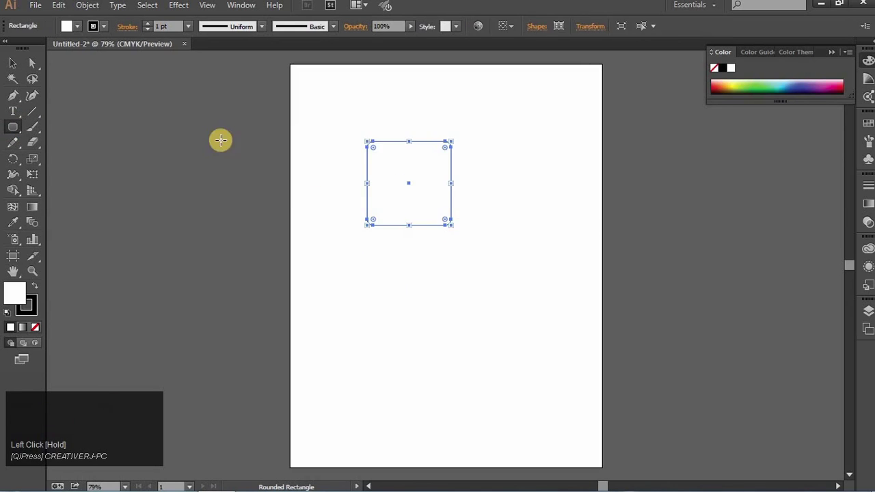
{"action": "left_click", "coordinate": [35, 82]}
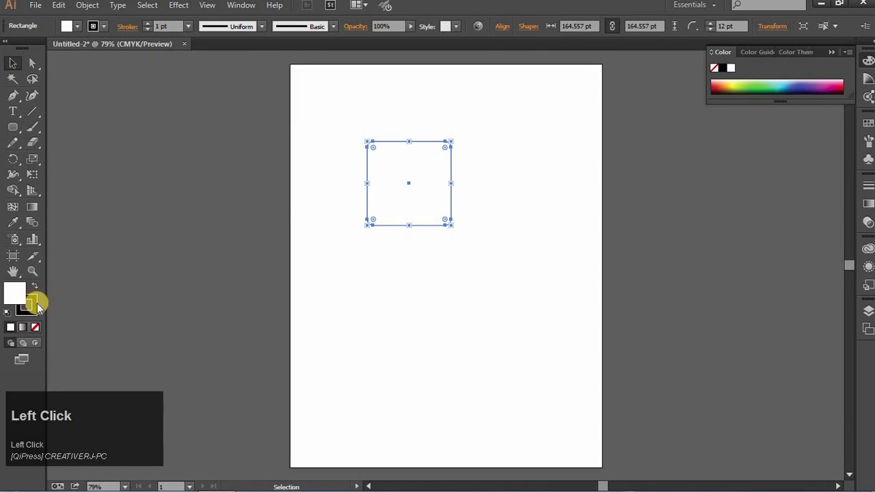
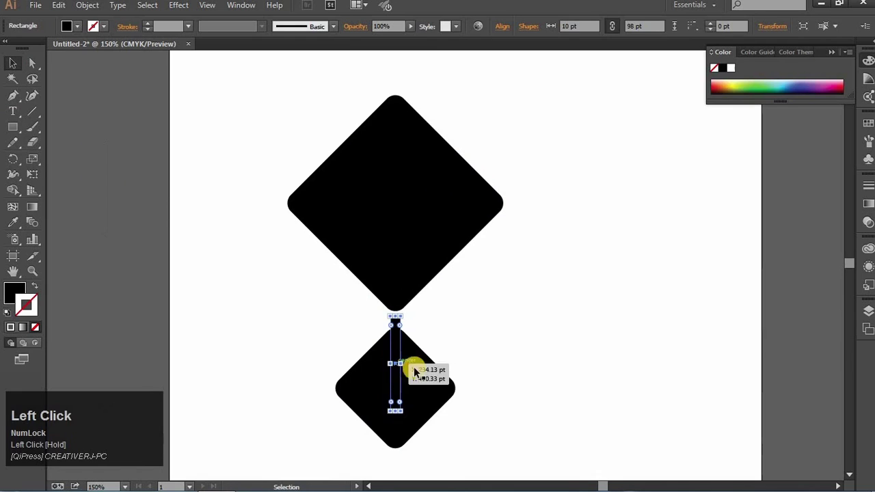
{"action": "left_click_drag", "start_coordinate": [387, 388], "coordinate": [432, 332]}
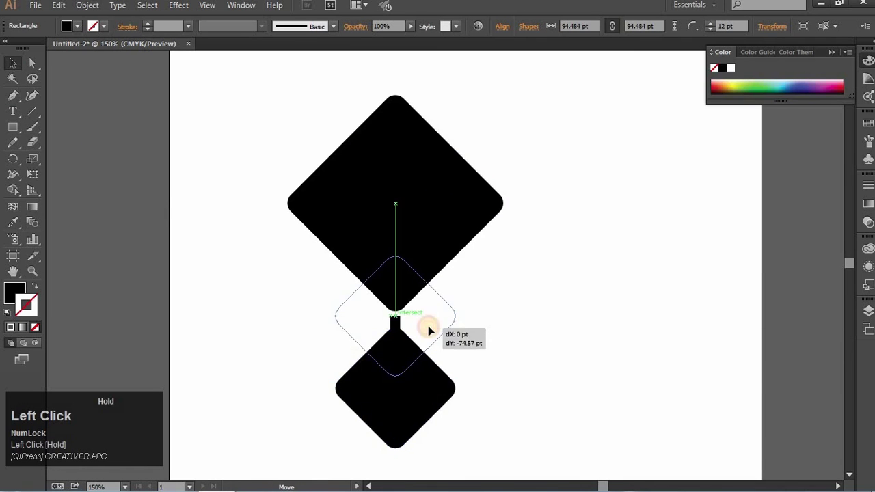
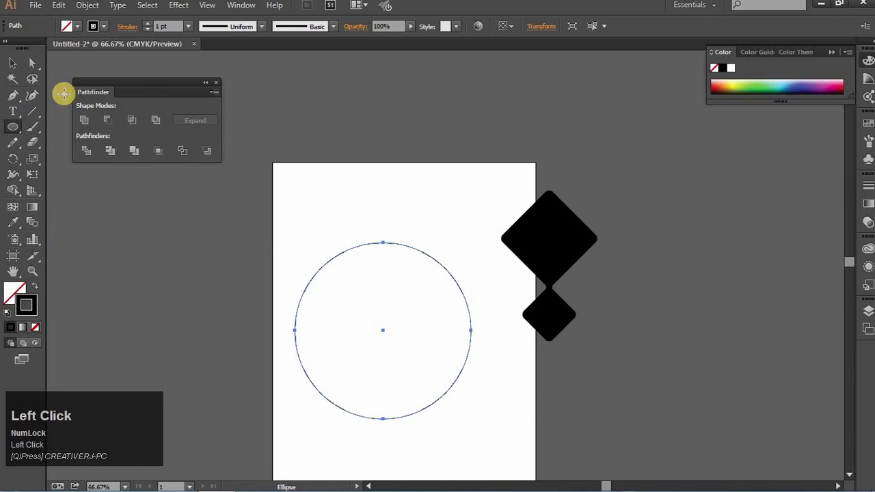
Step: Give the circle no fill and a 17 pt dark stroke so it reads as a thick ring
{"action": "left_click", "coordinate": [151, 26]}
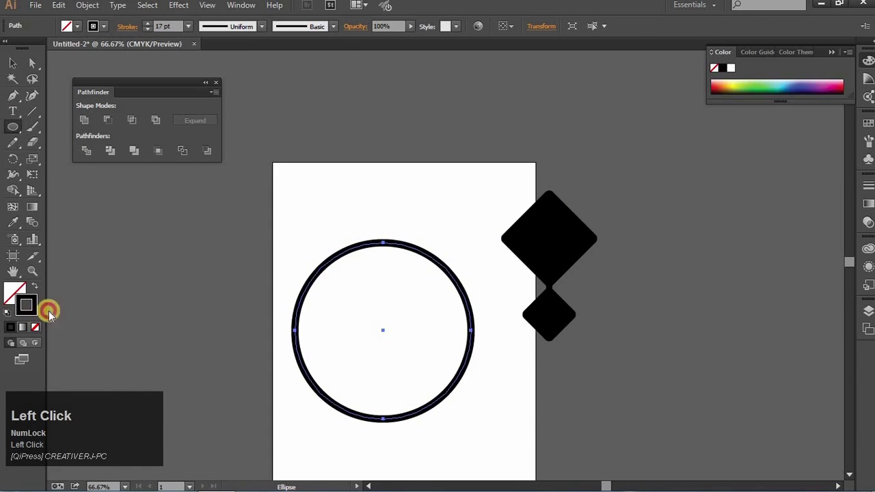
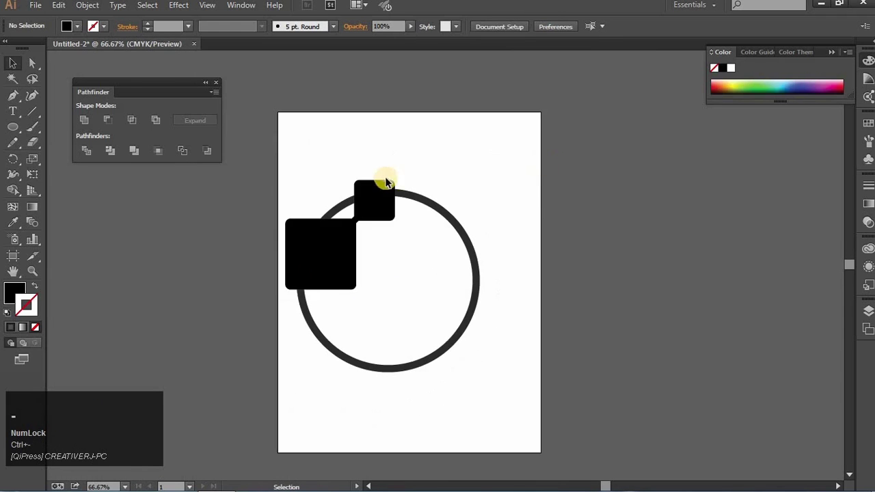
Step: Copy, scale and rotate the square pair to a second spot on the ring's lower-left edge
{"action": "left_click", "coordinate": [315, 271]}
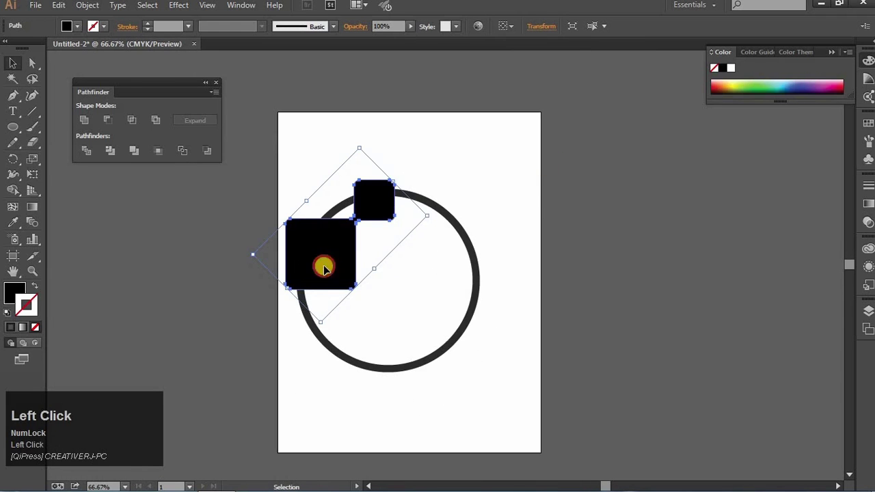
{"action": "left_click", "coordinate": [412, 299]}
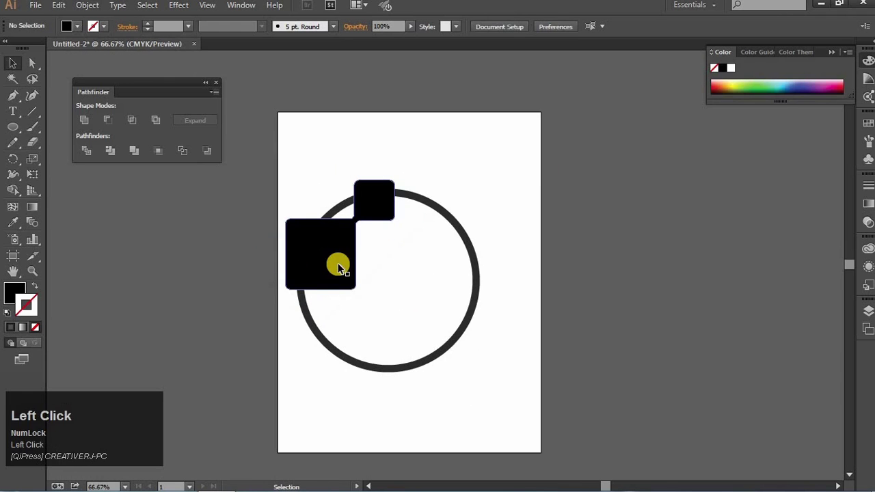
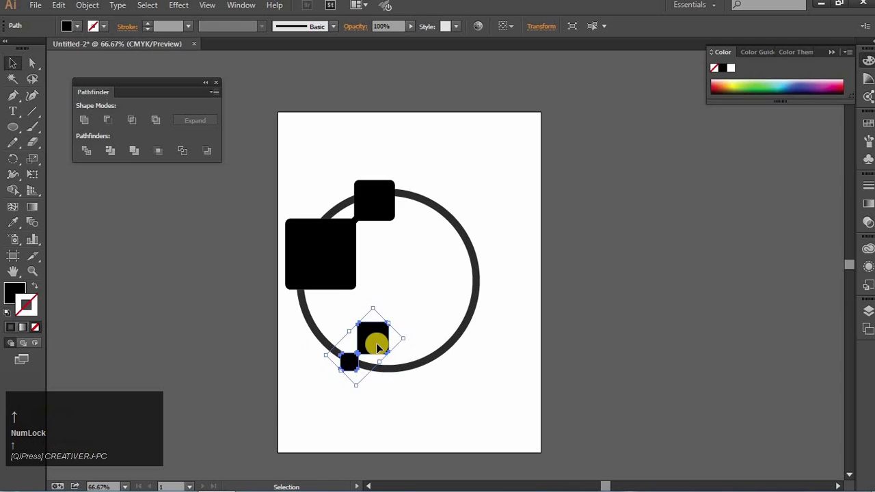
{"action": "left_click", "coordinate": [439, 300]}
{"action": "key", "text": "space"}
{"action": "left_click", "coordinate": [439, 301]}
{"action": "key", "text": "space"}
Step: Place a third square pair on the ring and keep black copies of the pairs beside the page
{"action": "left_click", "coordinate": [375, 343]}
{"action": "scroll", "scroll_direction": "up", "scroll_amount": 3}
{"action": "left_click", "coordinate": [423, 298]}
{"action": "key", "text": "space"}
{"action": "left_click", "coordinate": [413, 298]}
{"action": "key", "text": "space"}
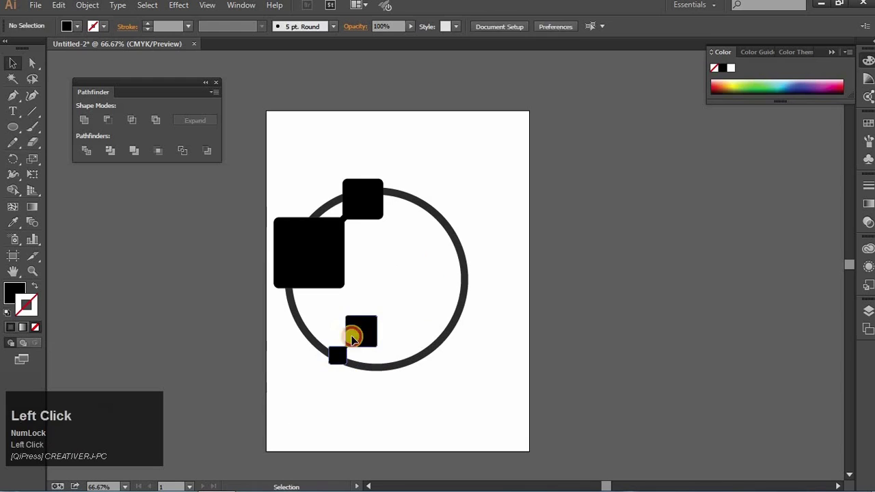
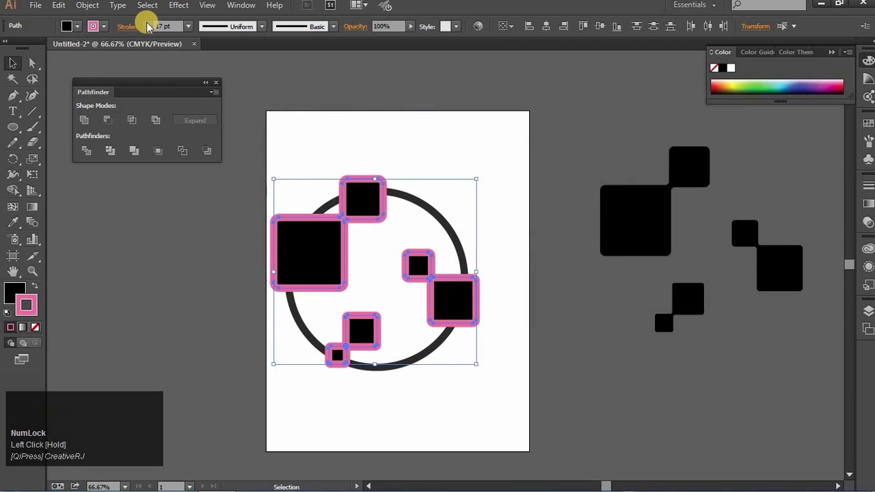
Step: Cut gaps in the ring under the square pairs with Pathfinder Minus Front, undoing and retrying the selection
{"action": "left_click_drag", "start_coordinate": [438, 381], "coordinate": [154, 158]}
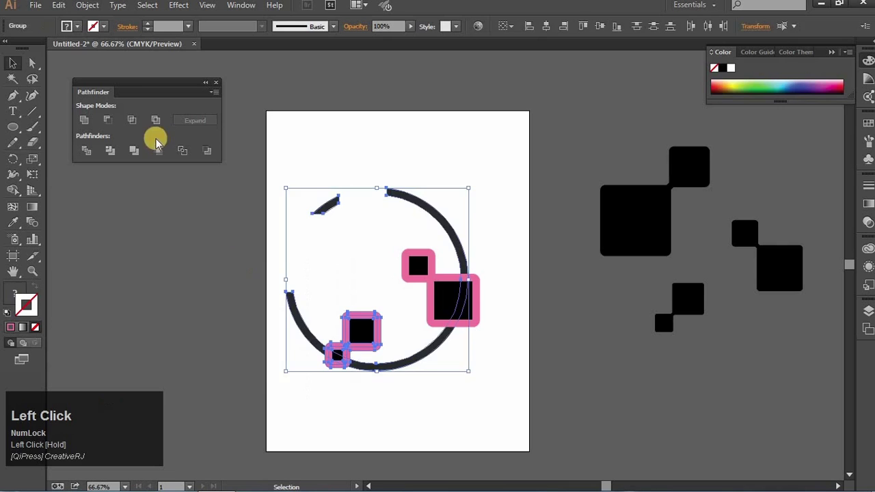
{"action": "key", "text": "ctrl+z"}
{"action": "left_click_drag", "start_coordinate": [350, 277], "coordinate": [116, 120]}
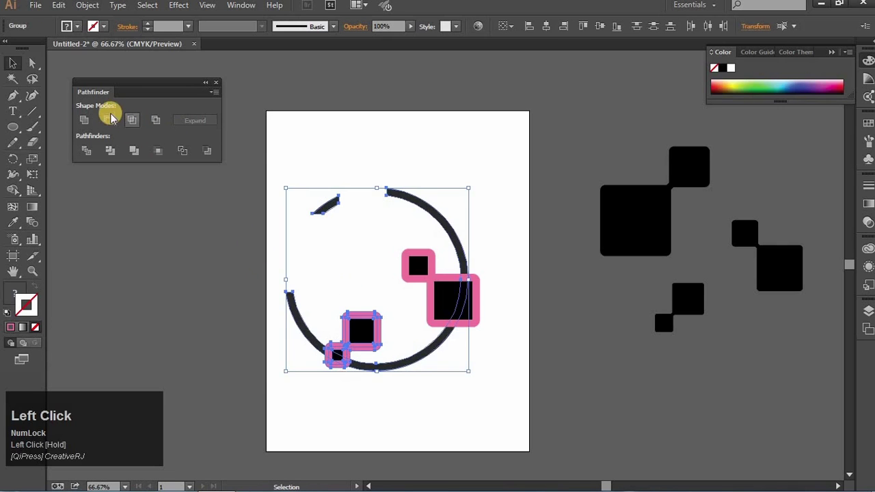
{"action": "key", "text": "ctrl+z"}
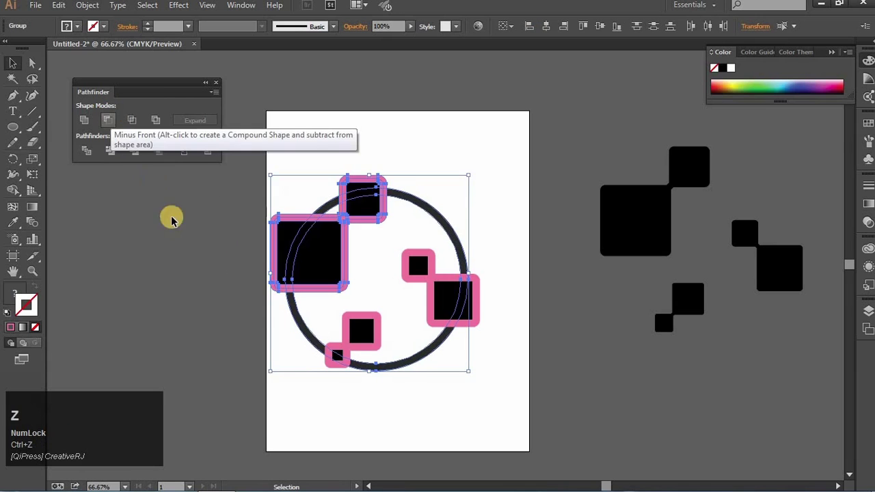
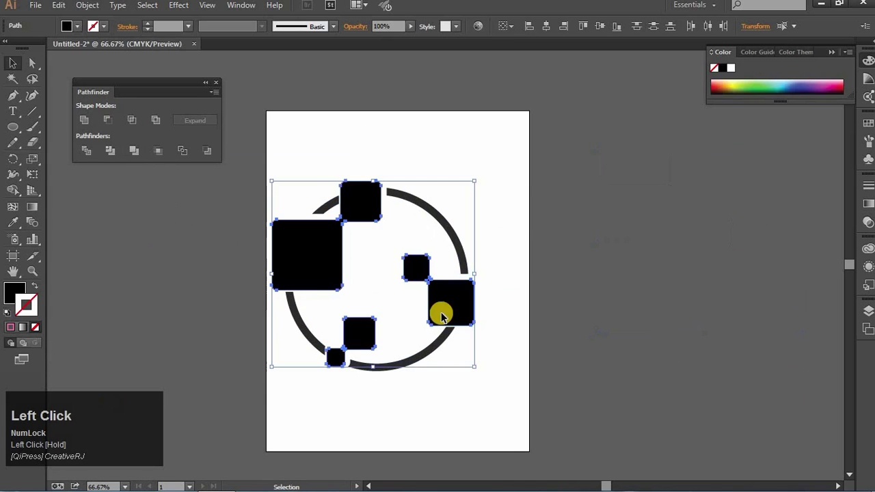
{"action": "key", "text": "Up"}
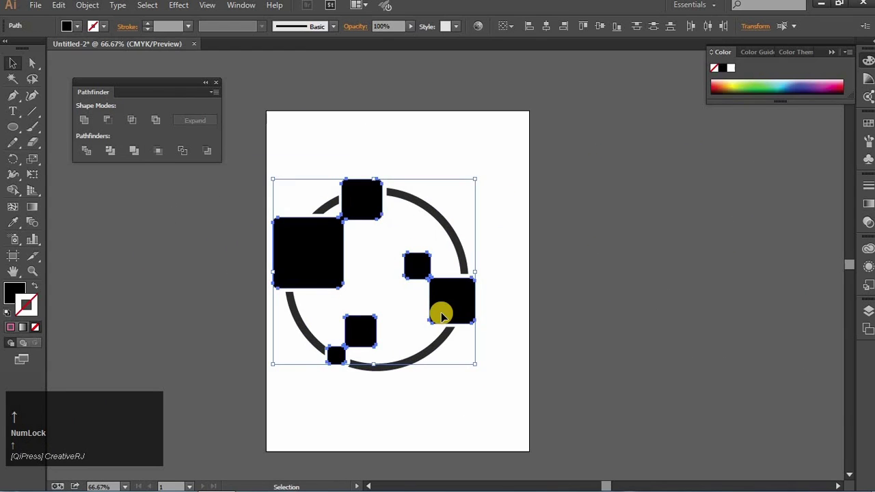
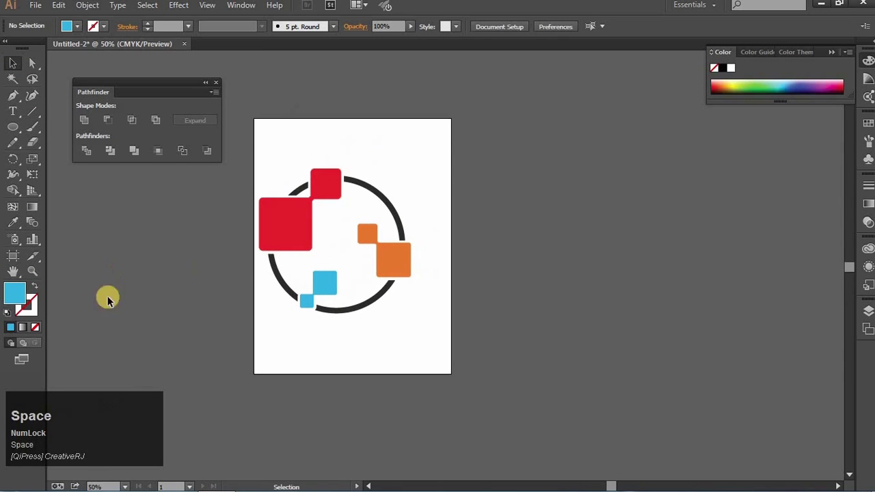
Step: Add the text 'Pixel Group' at 72 pt with 'Pixel' set in bold
{"action": "left_click", "coordinate": [20, 116]}
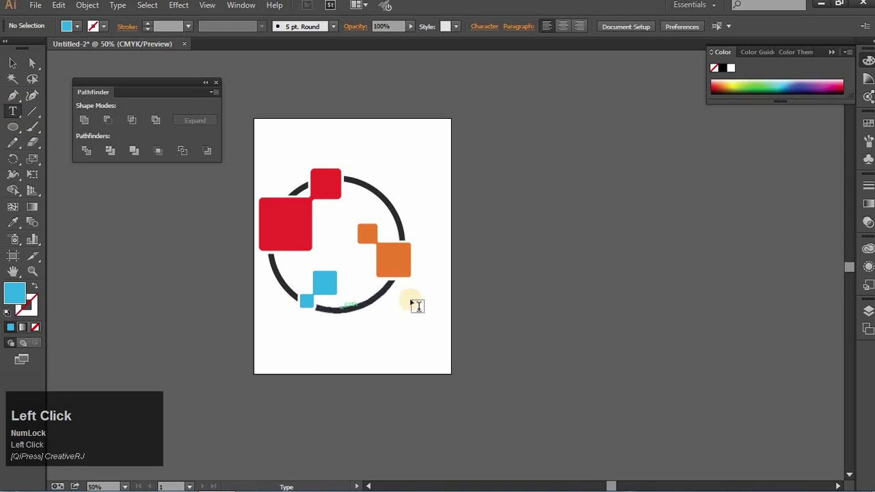
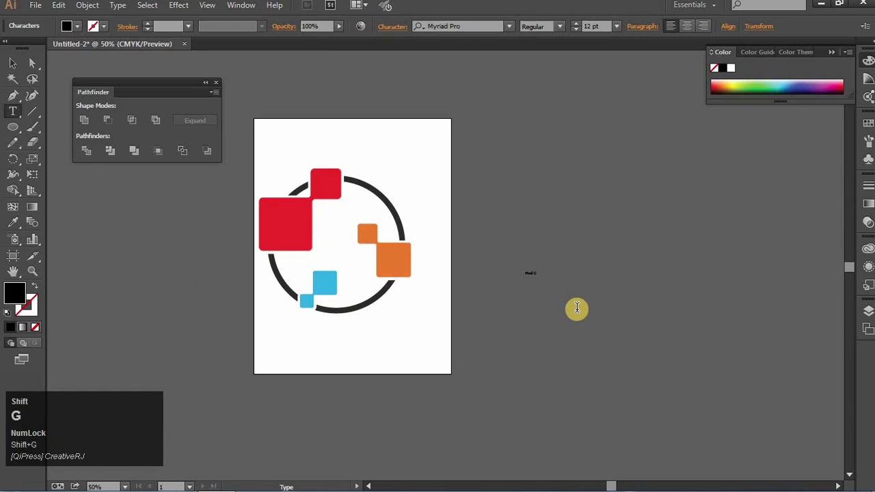
{"action": "type", "text": "roup"}
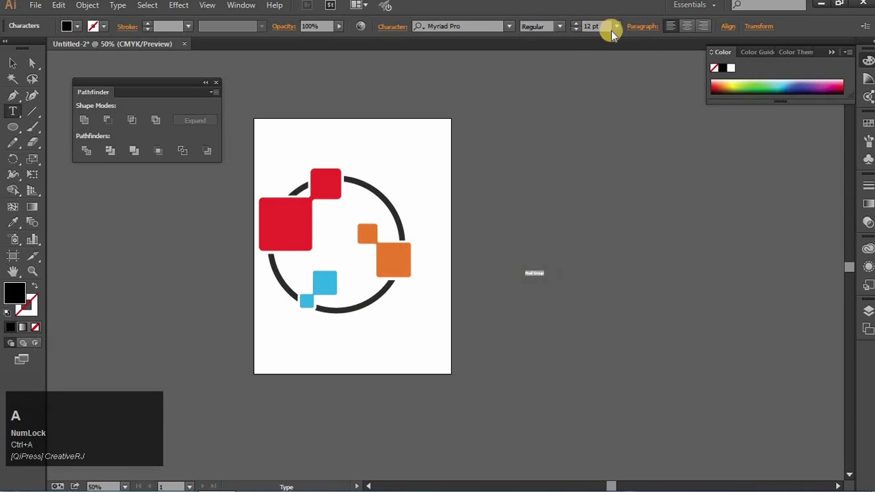
{"action": "left_click", "coordinate": [614, 182]}
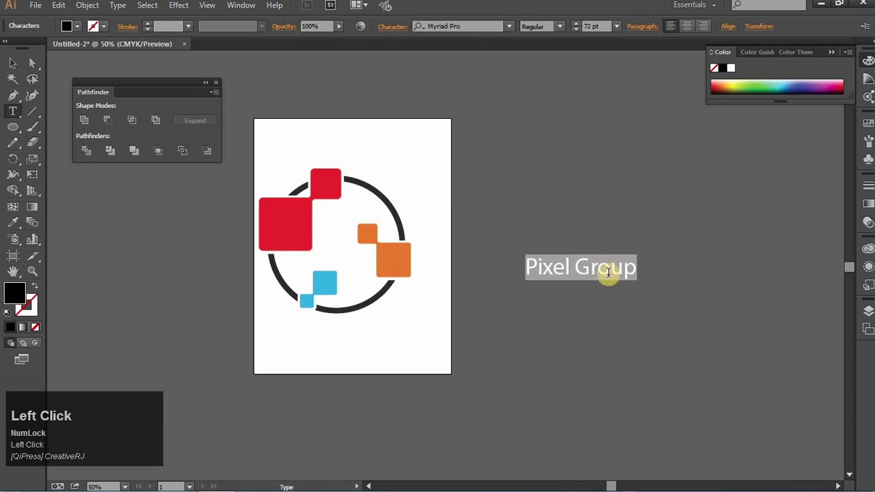
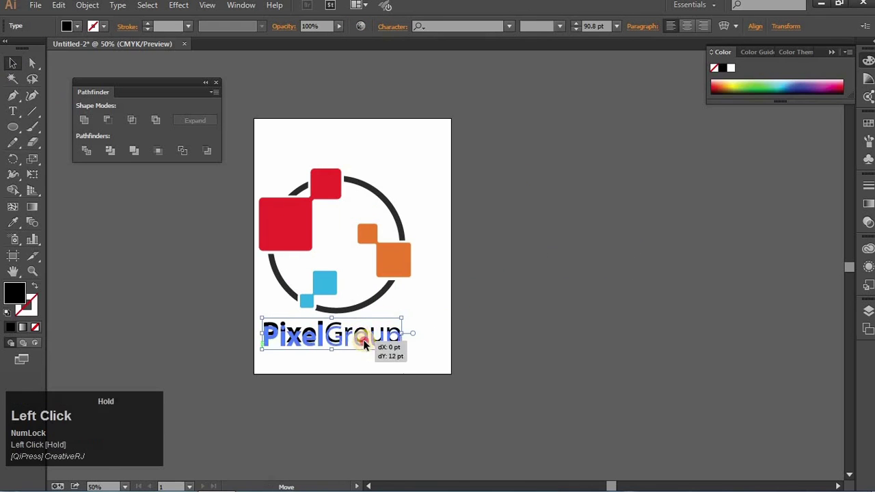
Step: Position the wordmark beneath the ring and scale it to span the logo's width
{"action": "key", "text": "Up"}
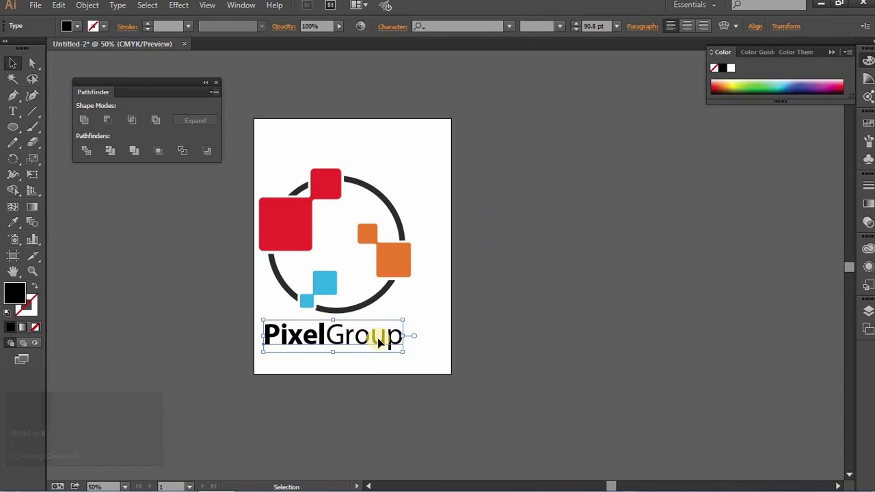
{"action": "key", "text": "Right"}
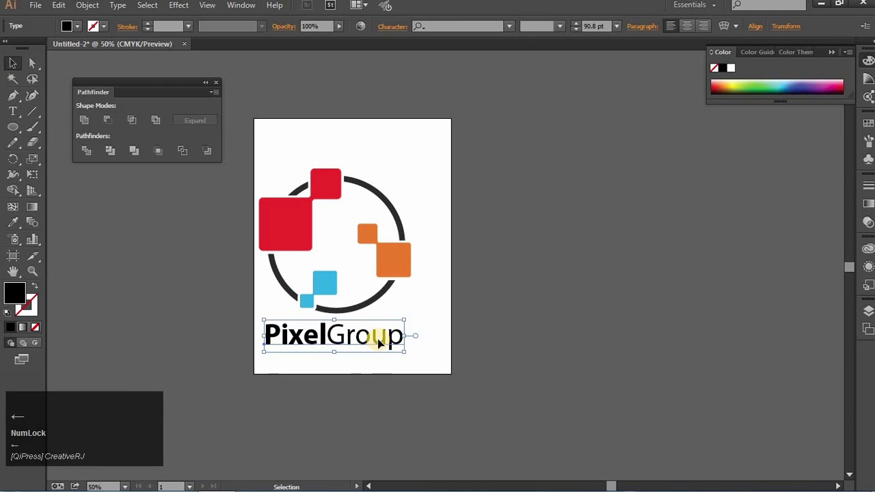
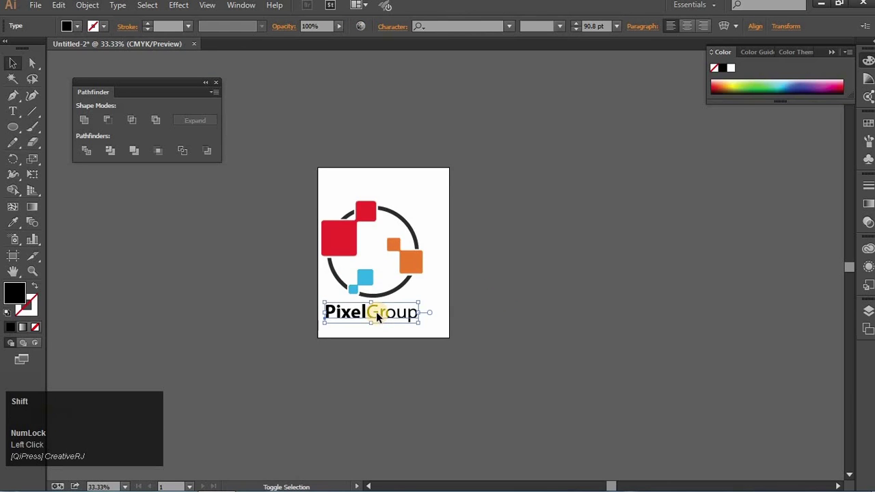
{"action": "key", "text": "Right"}
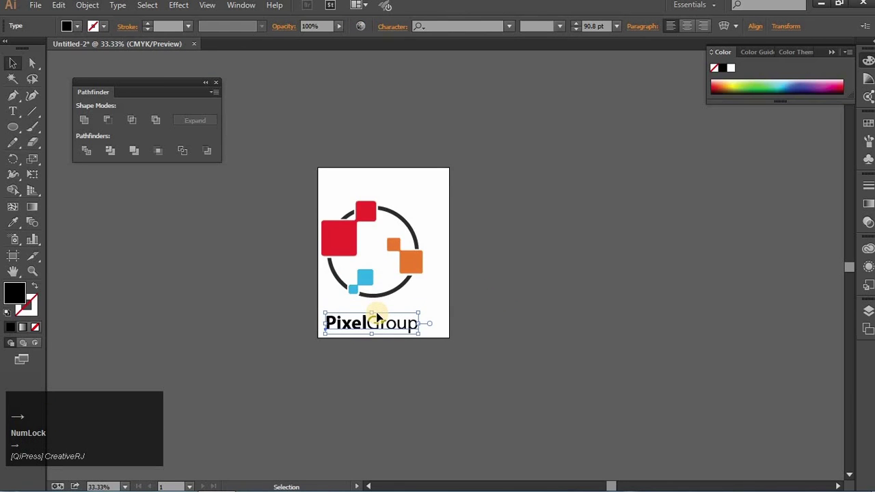
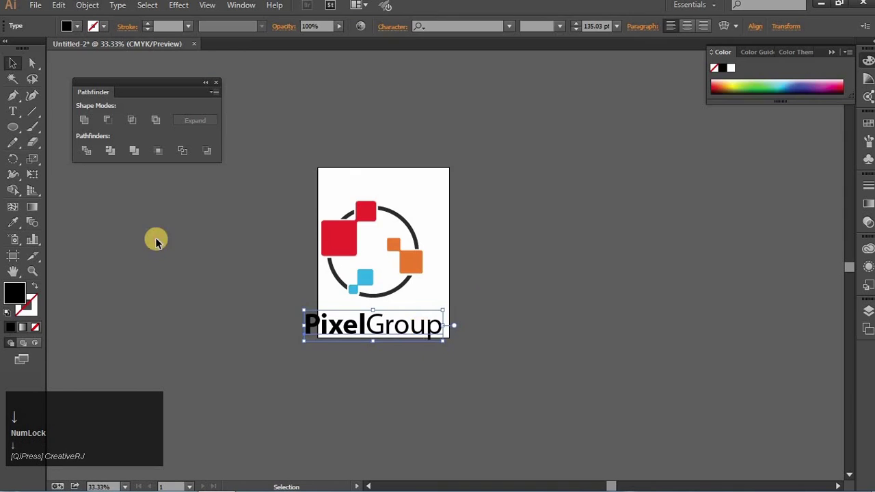
{"action": "left_click_drag", "start_coordinate": [38, 126], "coordinate": [41, 71]}
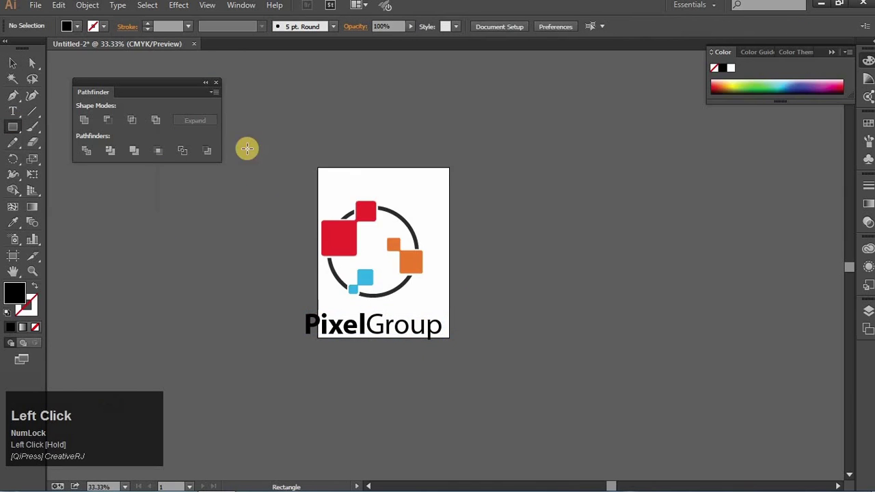
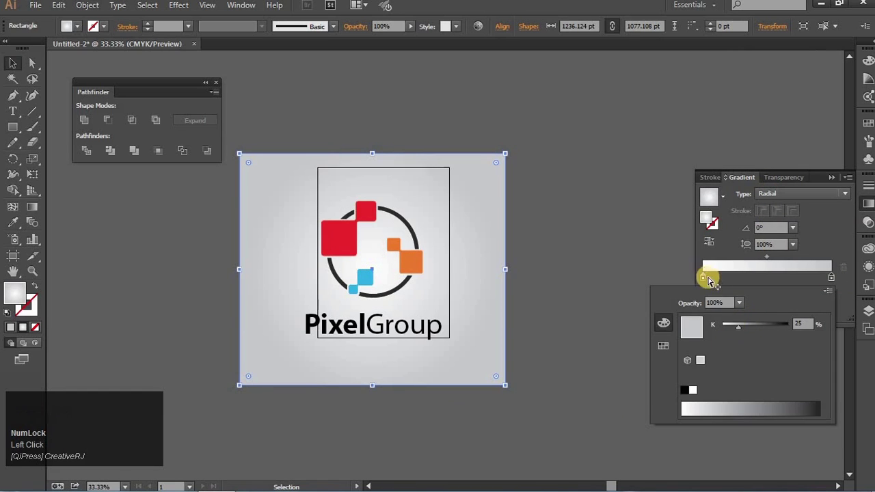
Step: Set the background square's radial gradient from a pure white centre to a light grey edge
{"action": "left_click", "coordinate": [706, 286]}
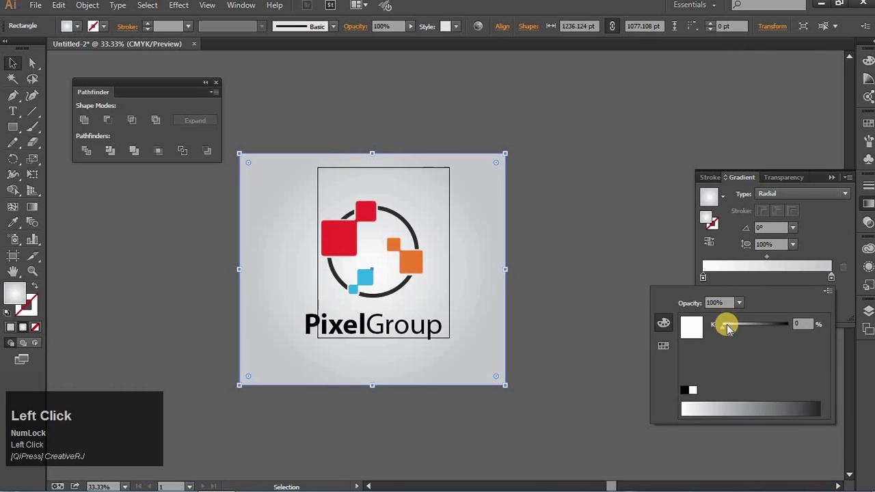
{"action": "left_click_drag", "start_coordinate": [727, 338], "coordinate": [836, 281]}
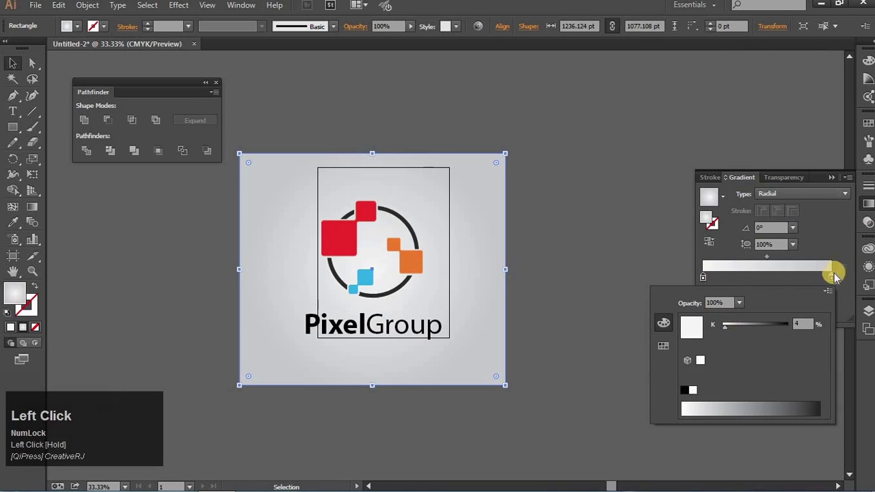
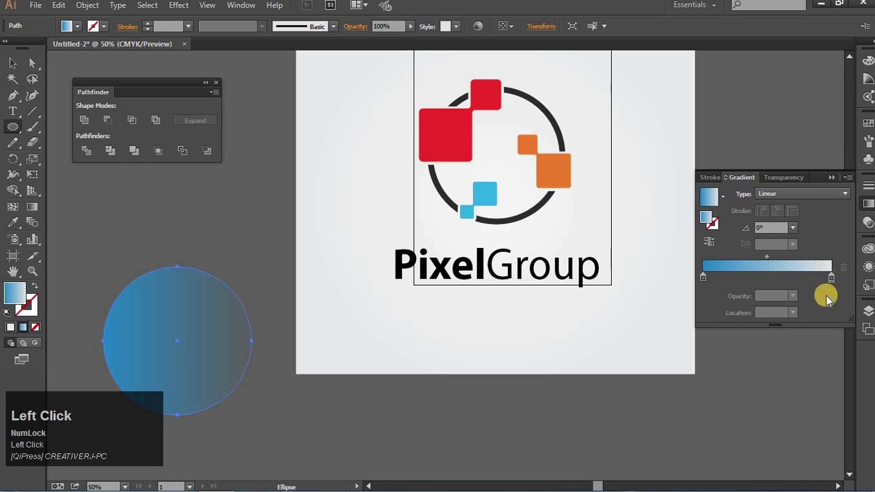
Step: Fade the shadow ellipse's gradient to transparent, centre it under the text and drop its opacity to about 38%
{"action": "left_click_drag", "start_coordinate": [836, 289], "coordinate": [769, 206]}
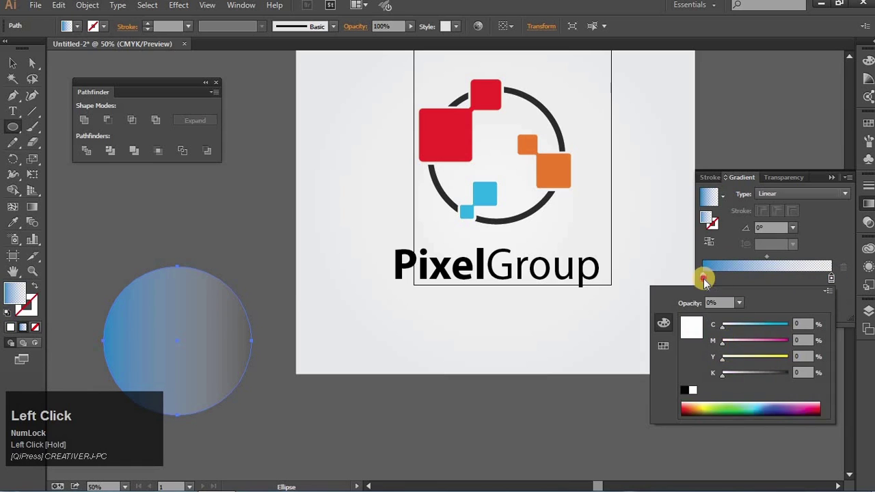
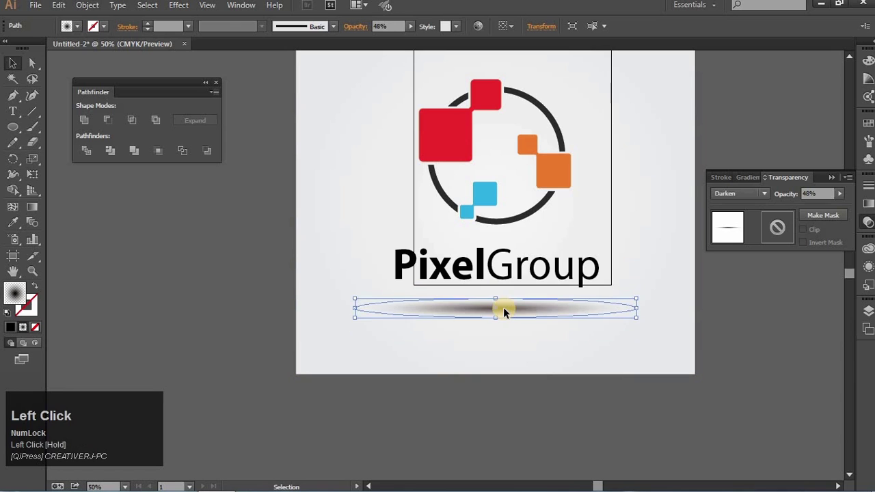
{"action": "key", "text": "Right"}
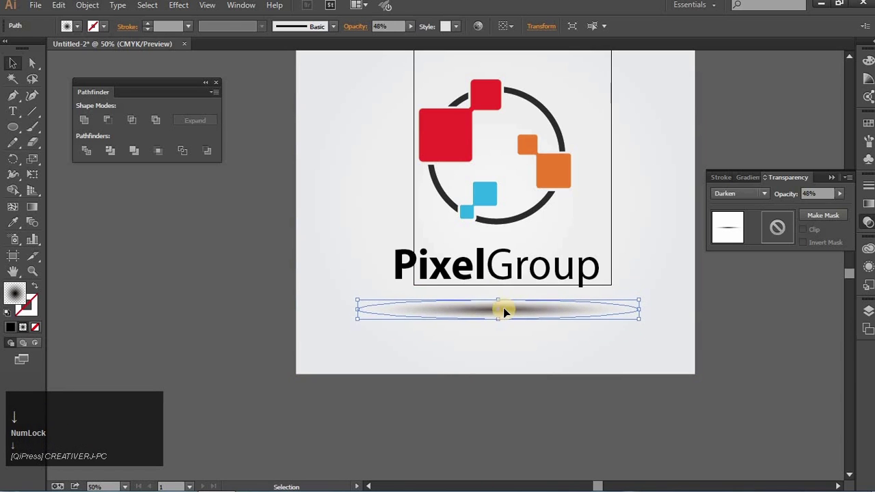
{"action": "left_click", "coordinate": [805, 215]}
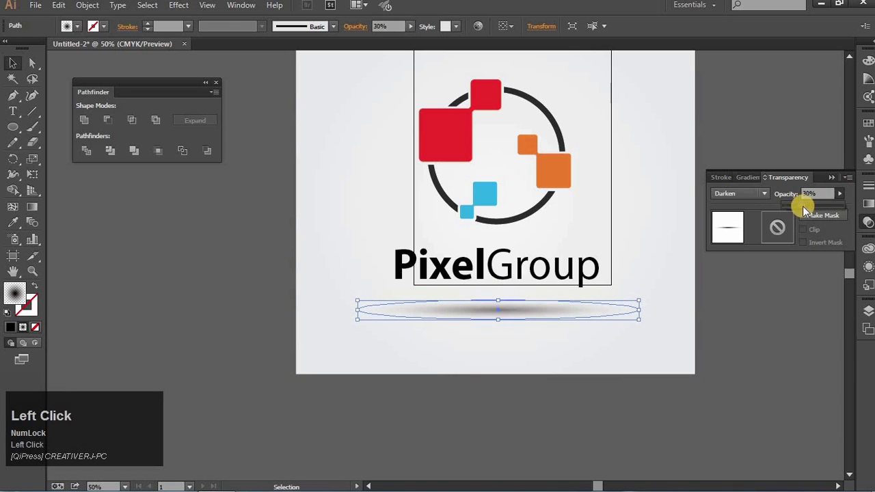